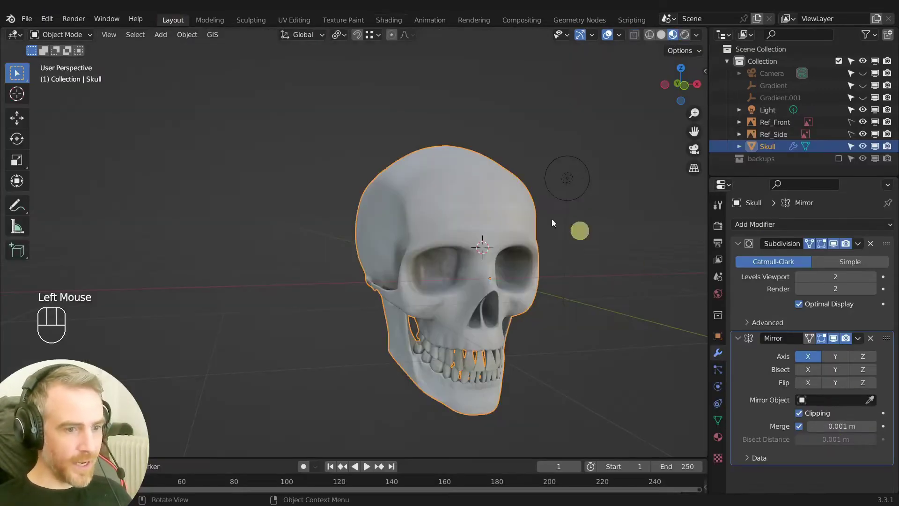
# In the skull's Principled BSDF, set Roughness to 1.0 and Specular to 0.0.
pyautogui.click(719, 440)
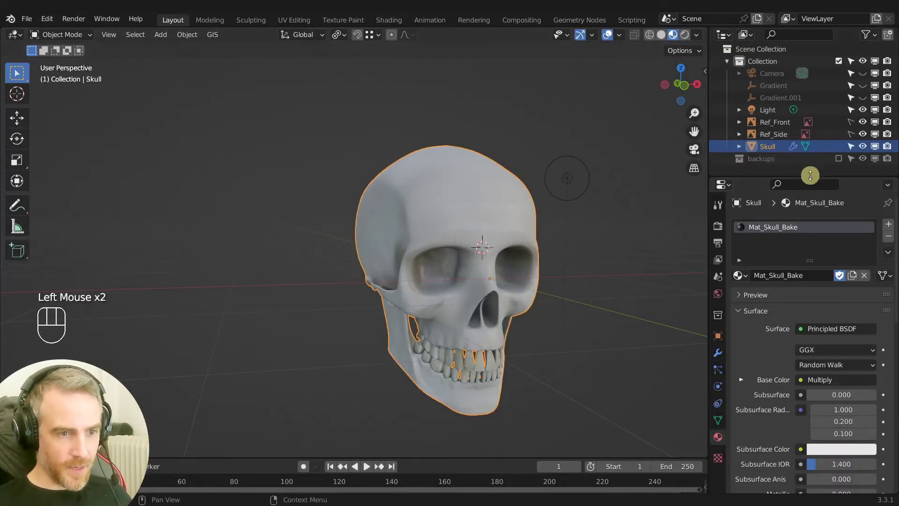
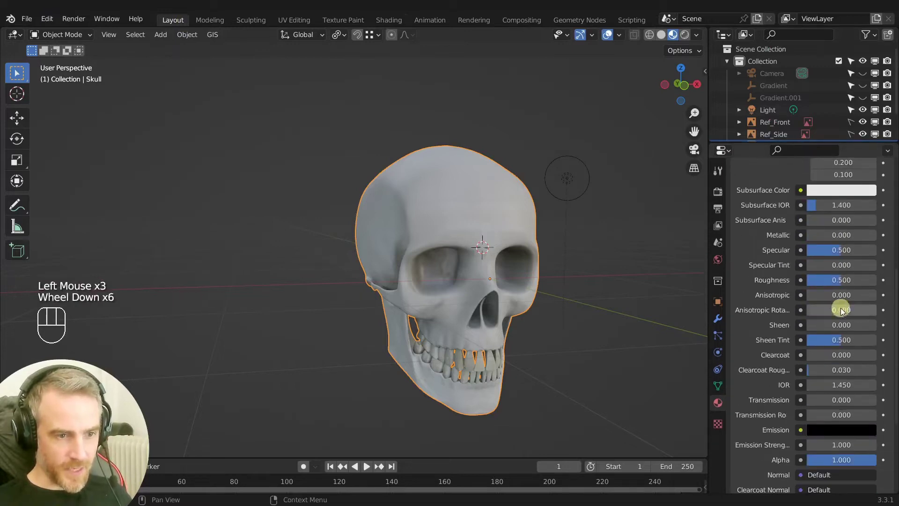
pyautogui.scroll(-3)
pyautogui.scroll(3)
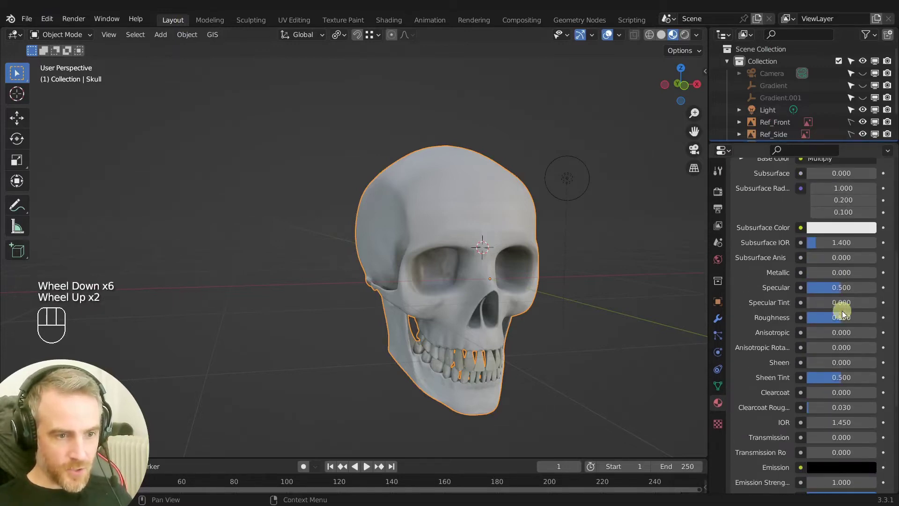
pyautogui.moveTo(840, 321); pyautogui.dragTo(879, 320)
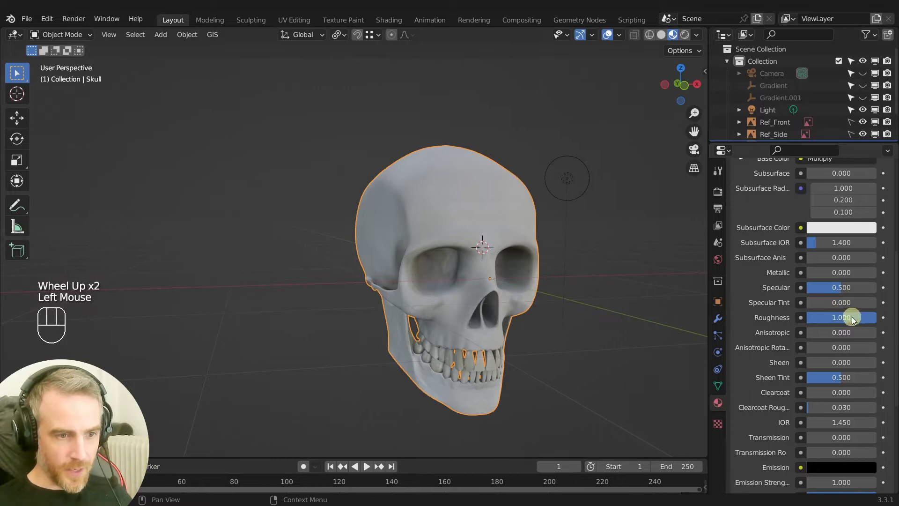
pyautogui.moveTo(842, 289); pyautogui.dragTo(782, 292)
# Orbit and zoom the viewport to check the matte bone look on the skull.
pyautogui.scroll(3)
pyautogui.moveTo(610, 286); pyautogui.dragTo(481, 225)
pyautogui.scroll(-3)
pyautogui.moveTo(486, 223); pyautogui.dragTo(514, 190)
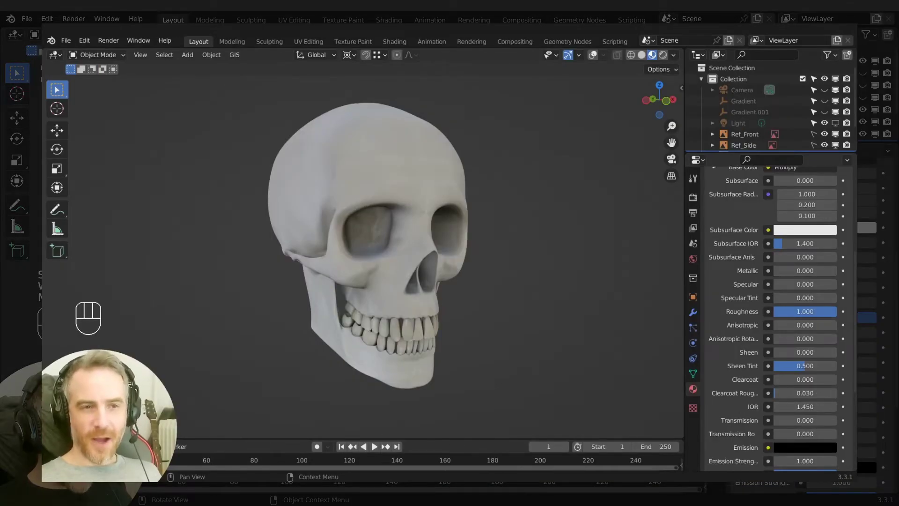
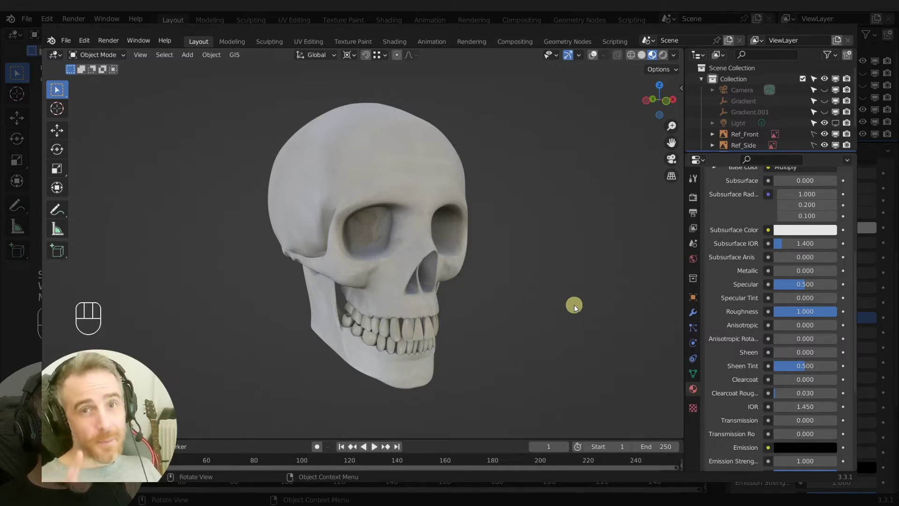
pyautogui.scroll(-3)
# Zoom in on the skull's jaw and teeth and orbit around it to inspect the model.
pyautogui.click(609, 39)
pyautogui.moveTo(430, 377); pyautogui.dragTo(364, 374)
pyautogui.scroll(3)
pyautogui.middleClick(407, 343)
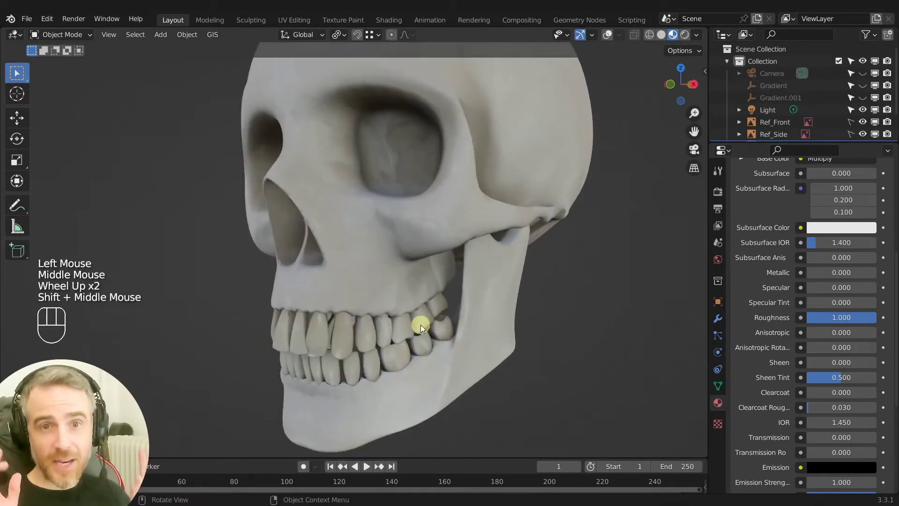
pyautogui.scroll(-3)
pyautogui.middleClick(371, 338)
pyautogui.moveTo(388, 332); pyautogui.dragTo(545, 339)
pyautogui.moveTo(517, 352); pyautogui.dragTo(453, 354)
pyautogui.middleClick(445, 358)
pyautogui.scroll(-3)
# Select the point light beside the skull and begin moving it with G.
pyautogui.click(611, 39)
pyautogui.scroll(3)
pyautogui.scroll(-3)
pyautogui.scroll(3)
pyautogui.click(338, 184)
pyautogui.press('g')
pyautogui.scroll(3)
pyautogui.moveTo(413, 226); pyautogui.dragTo(434, 228)
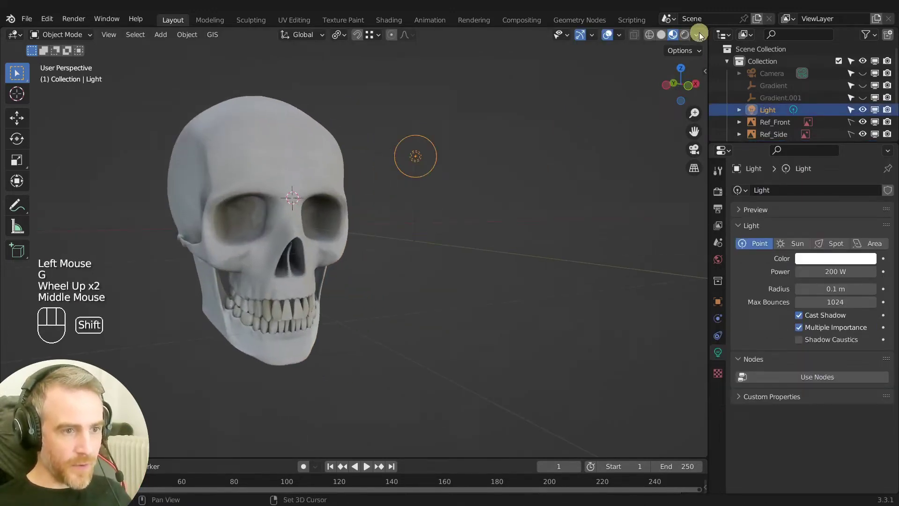
pyautogui.moveTo(697, 38); pyautogui.dragTo(479, 169)
# Place the point light above and beside the skull, then switch viewport shading to Material Preview.
pyautogui.press('g')
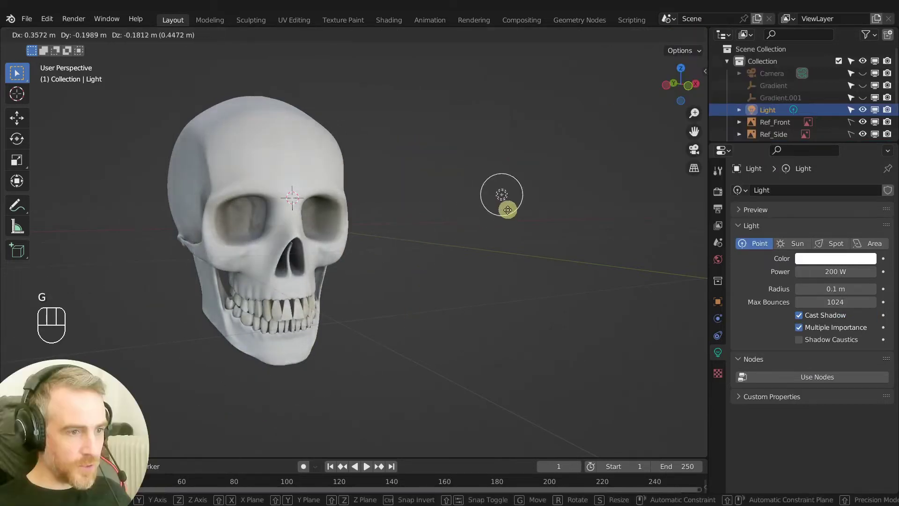
pyautogui.moveTo(699, 37); pyautogui.dragTo(533, 201)
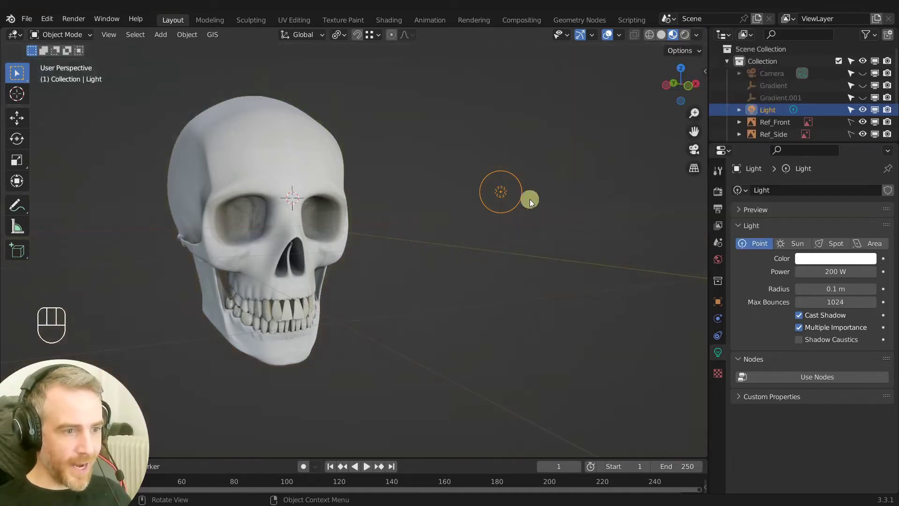
pyautogui.press('g')
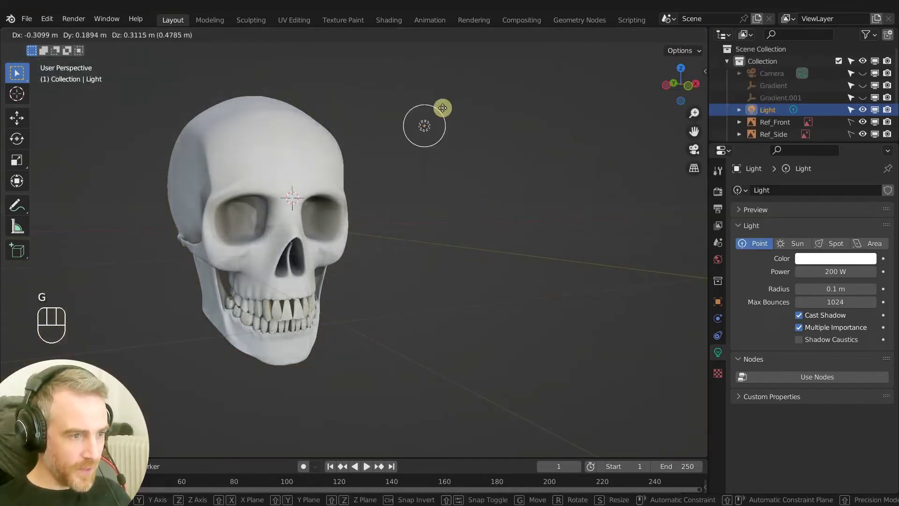
pyautogui.scroll(3)
pyautogui.middleClick(463, 211)
pyautogui.scroll(-3)
pyautogui.moveTo(507, 212); pyautogui.dragTo(490, 215)
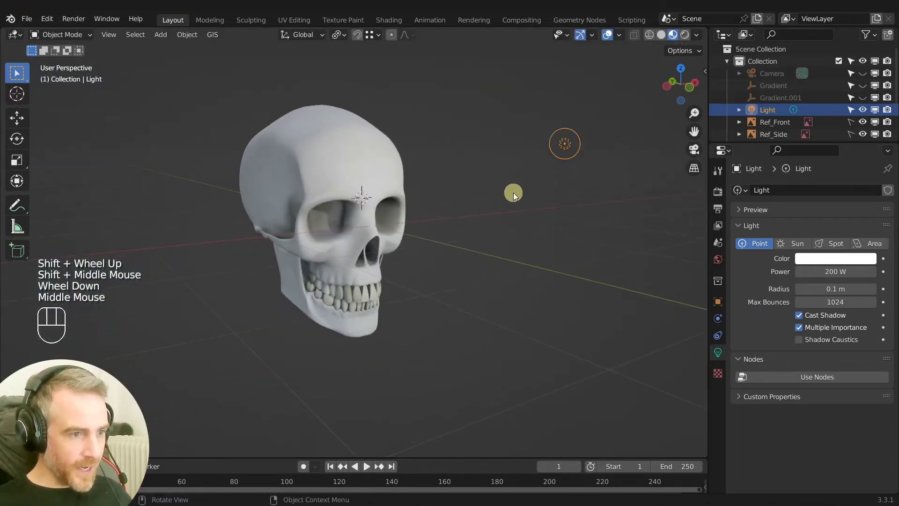
pyautogui.moveTo(698, 37); pyautogui.dragTo(316, 221)
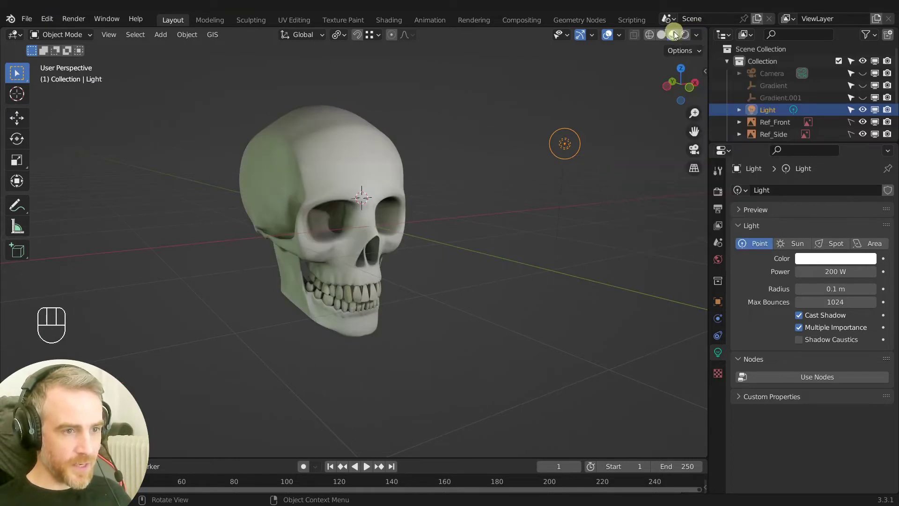
pyautogui.moveTo(397, 243); pyautogui.dragTo(363, 214)
pyautogui.scroll(3)
pyautogui.moveTo(438, 242); pyautogui.dragTo(367, 206)
pyautogui.moveTo(375, 215); pyautogui.dragTo(396, 223)
pyautogui.scroll(-3)
pyautogui.moveTo(403, 246); pyautogui.dragTo(412, 263)
pyautogui.middleClick(386, 257)
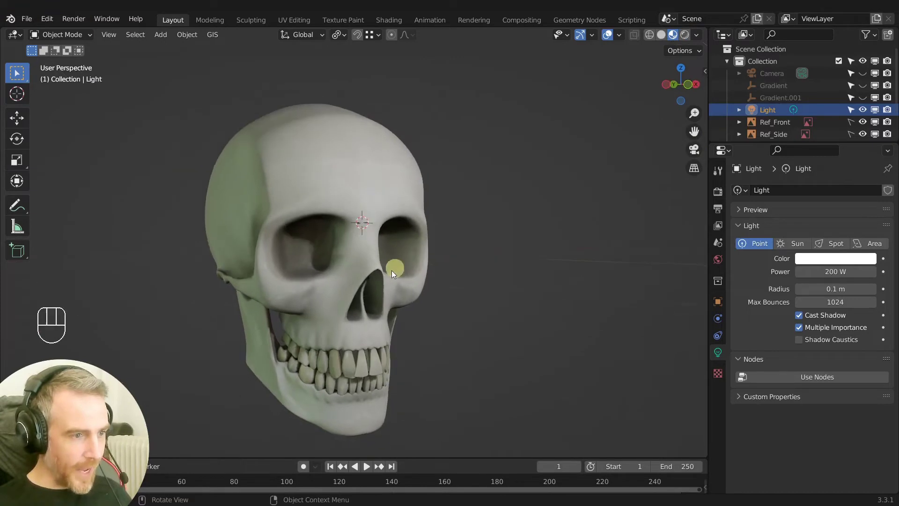
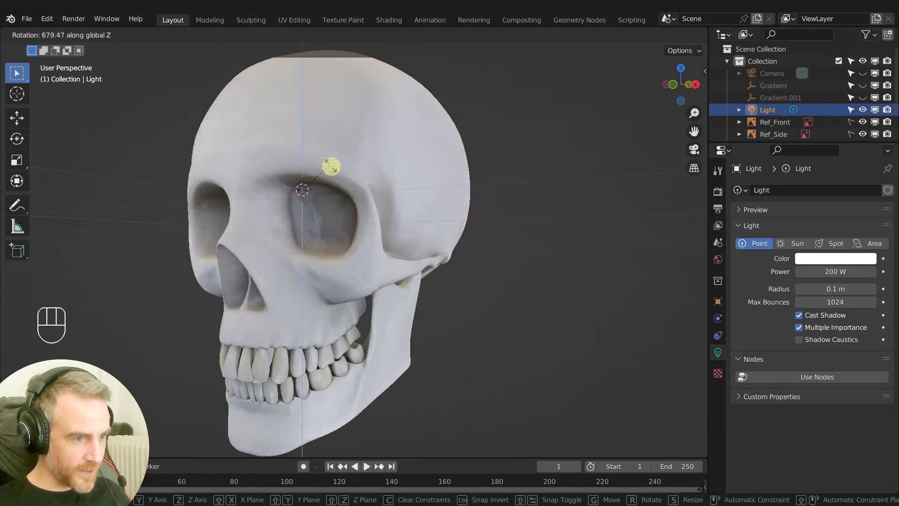
# Rotate the point light around Z so its light falls on the skull from another side.
pyautogui.moveTo(700, 38); pyautogui.dragTo(501, 163)
pyautogui.press('r')
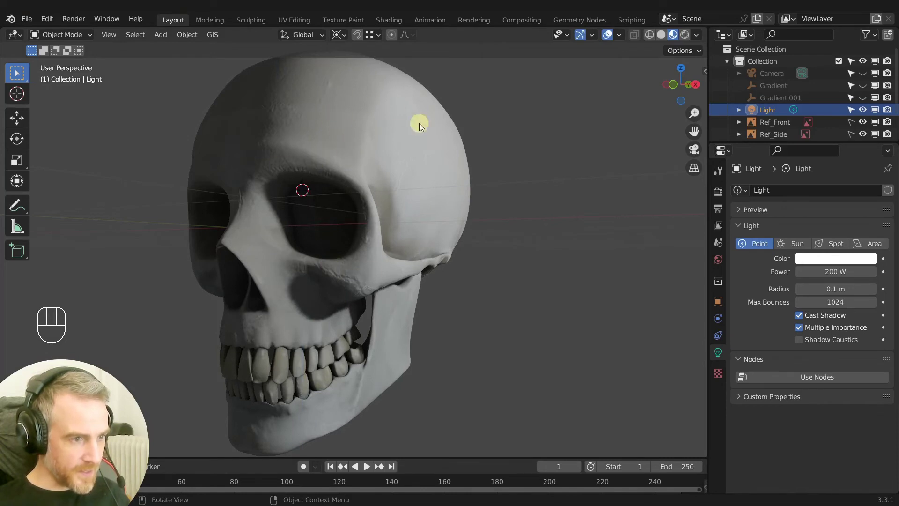
pyautogui.press('r')
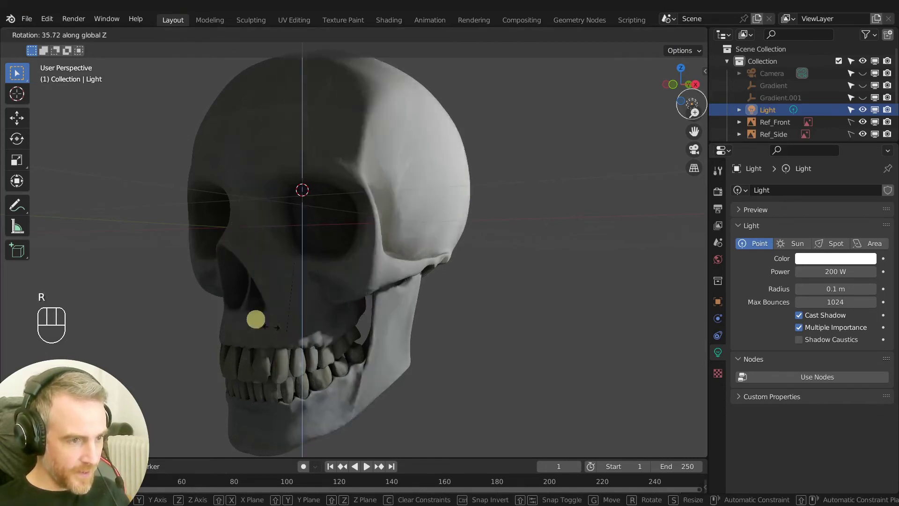